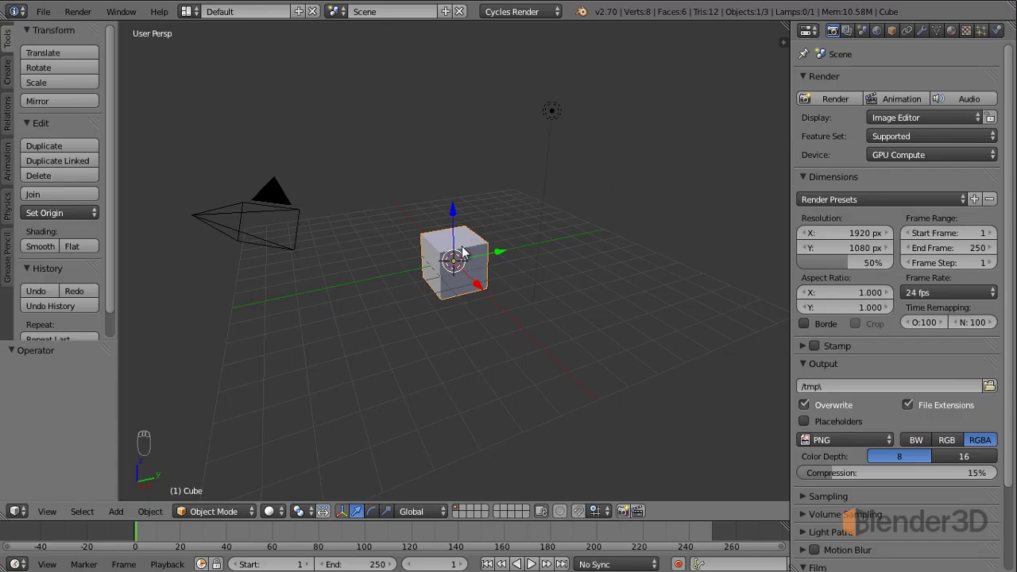
# Step: Add a plane mesh under the cube and scale it to about 5.66 as a ground
pyautogui.press('shift+a')
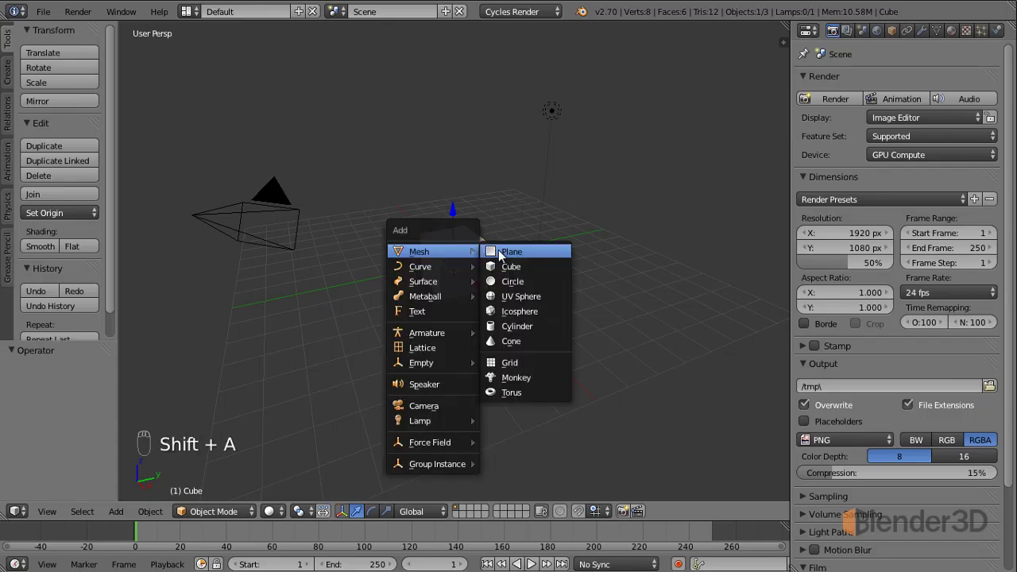
pyautogui.press('s')
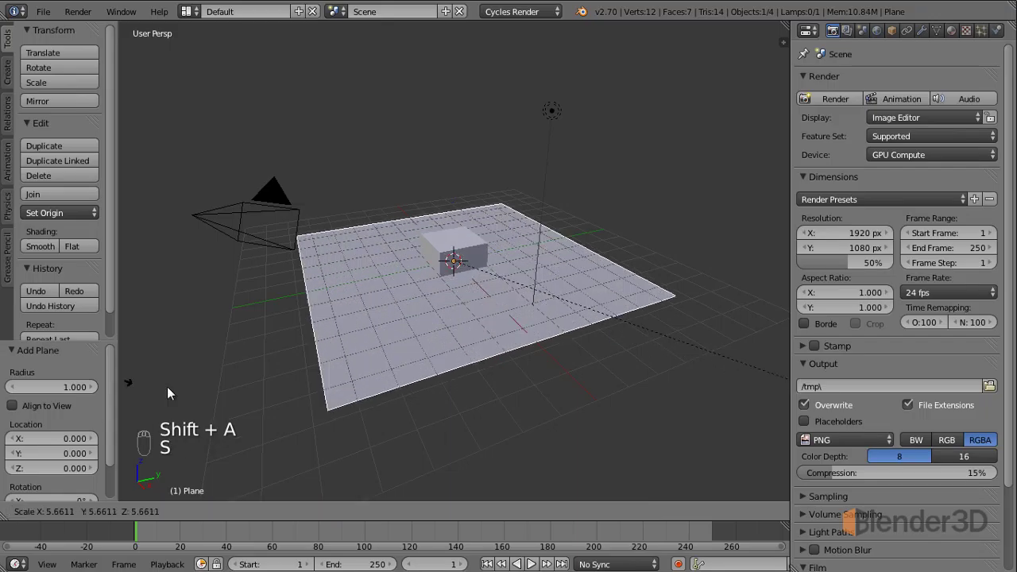
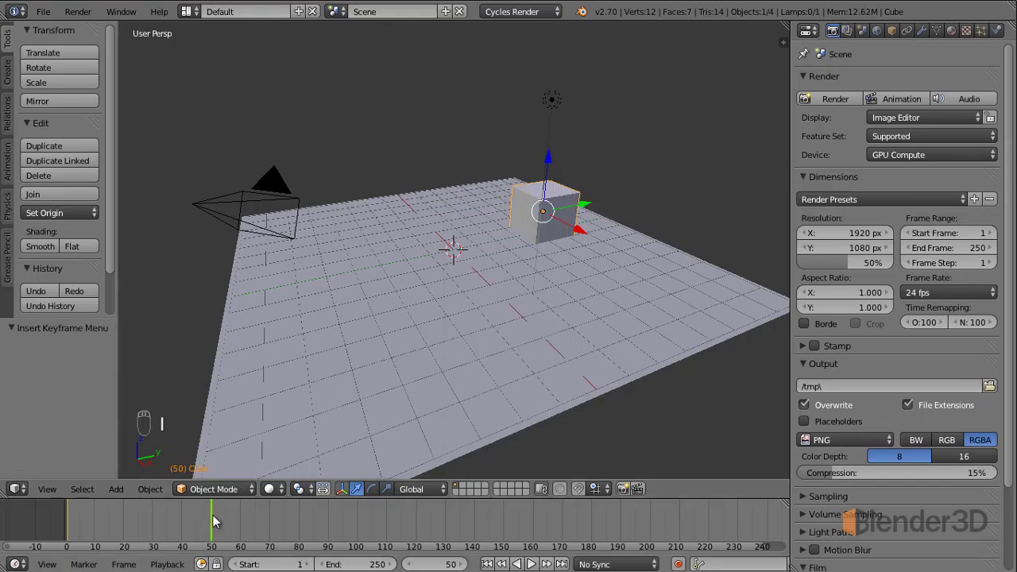
# Step: Return the timeline to frame 1 and select the lamp
pyautogui.moveTo(183, 529); pyautogui.dragTo(73, 535)
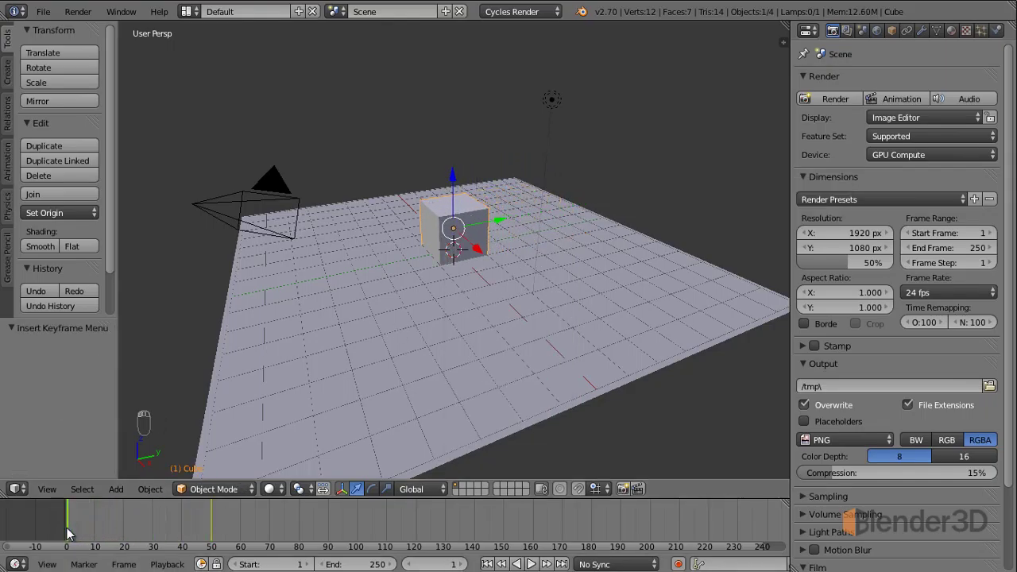
pyautogui.click(554, 108)
# Step: Keyframe the lamp's Strength of 100 at frame 1 in its light settings
pyautogui.moveTo(928, 32); pyautogui.dragTo(928, 275)
pyautogui.moveTo(928, 34); pyautogui.dragTo(954, 298)
pyautogui.middleClick(953, 298)
pyautogui.press('i')
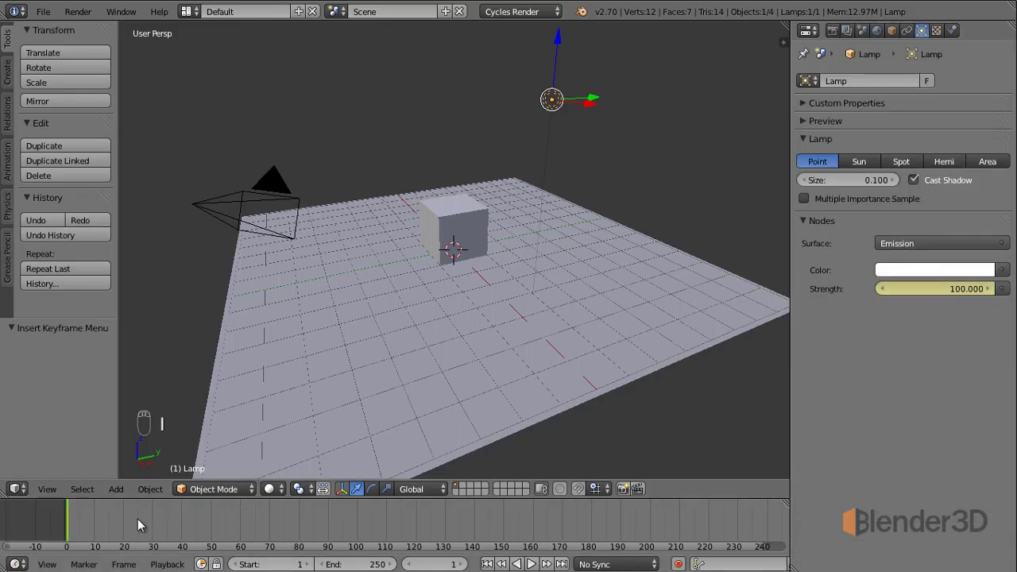
# Step: At frame 50 raise the lamp Strength to 500, keyframe it, and return to frame 1
pyautogui.moveTo(121, 532); pyautogui.dragTo(848, 340)
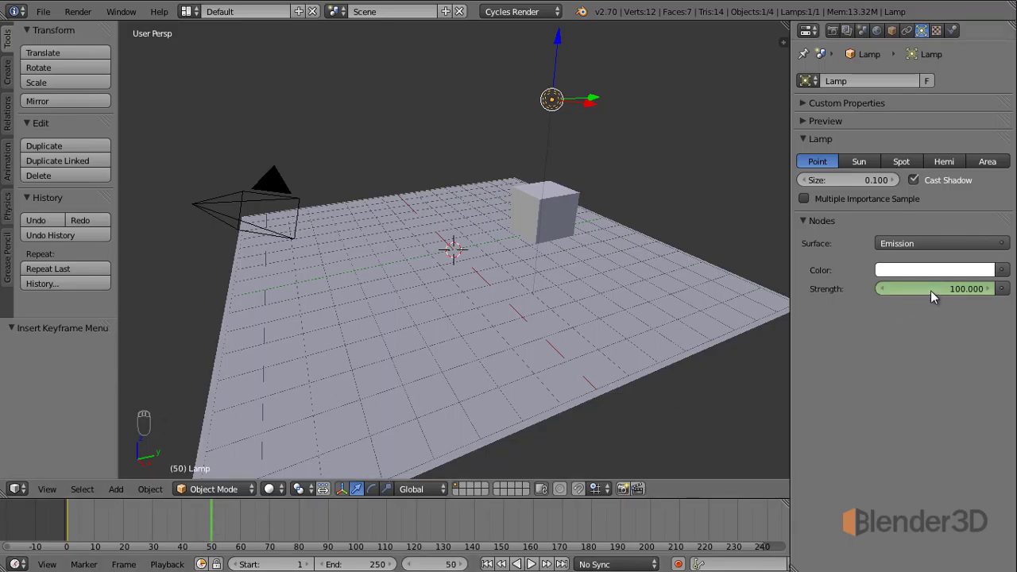
pyautogui.moveTo(938, 299); pyautogui.dragTo(450, 247)
pyautogui.press('KP_0')
pyautogui.press('i')
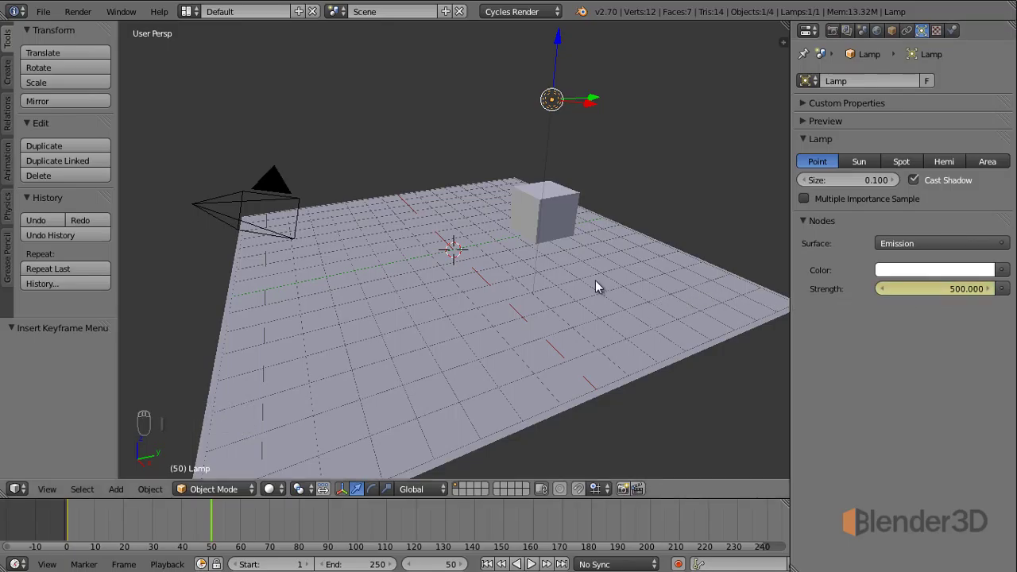
pyautogui.moveTo(211, 532); pyautogui.dragTo(445, 328)
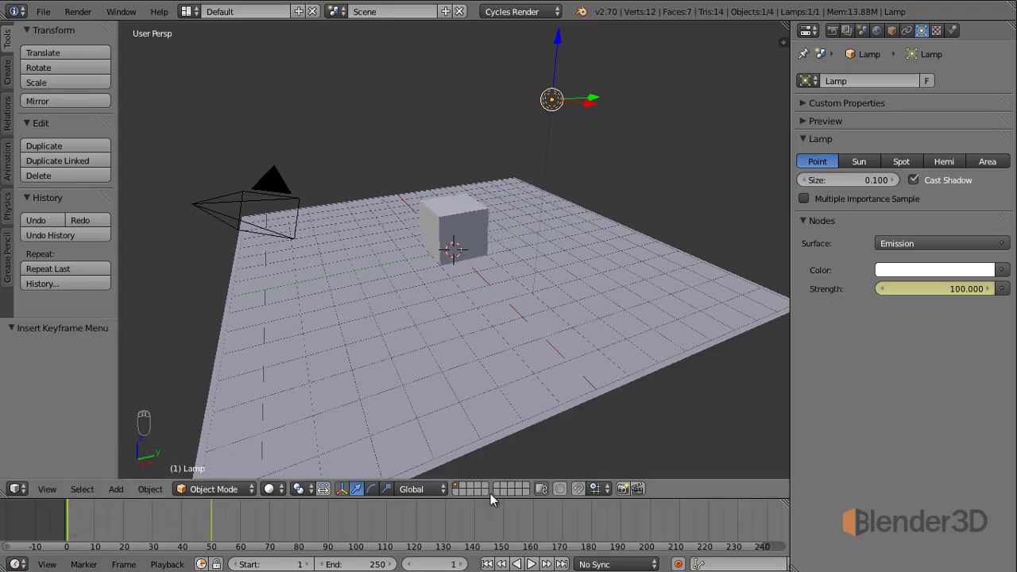
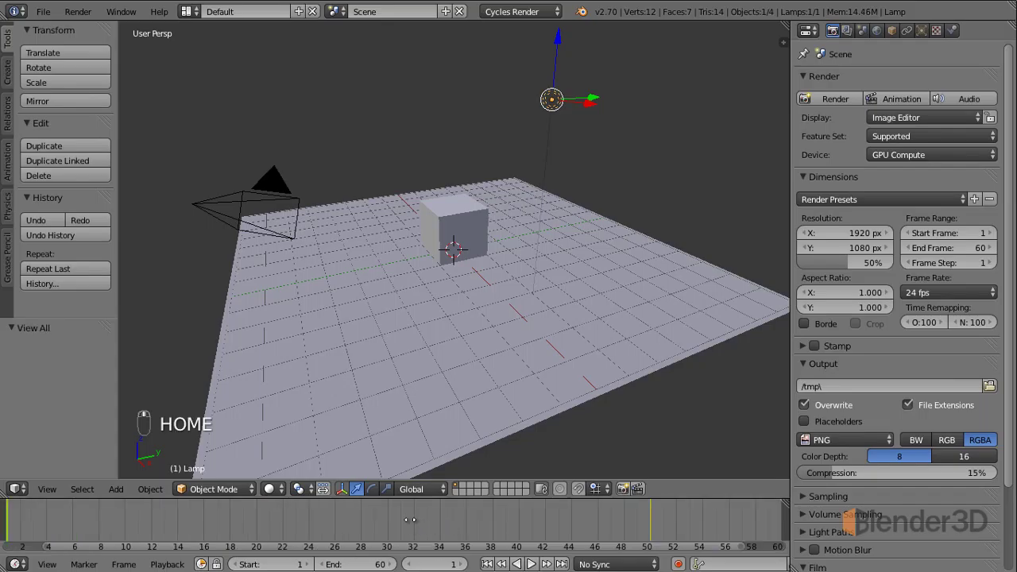
# Step: Select the cube and move it up along Z about 0.827 units onto the plane
pyautogui.click(177, 522)
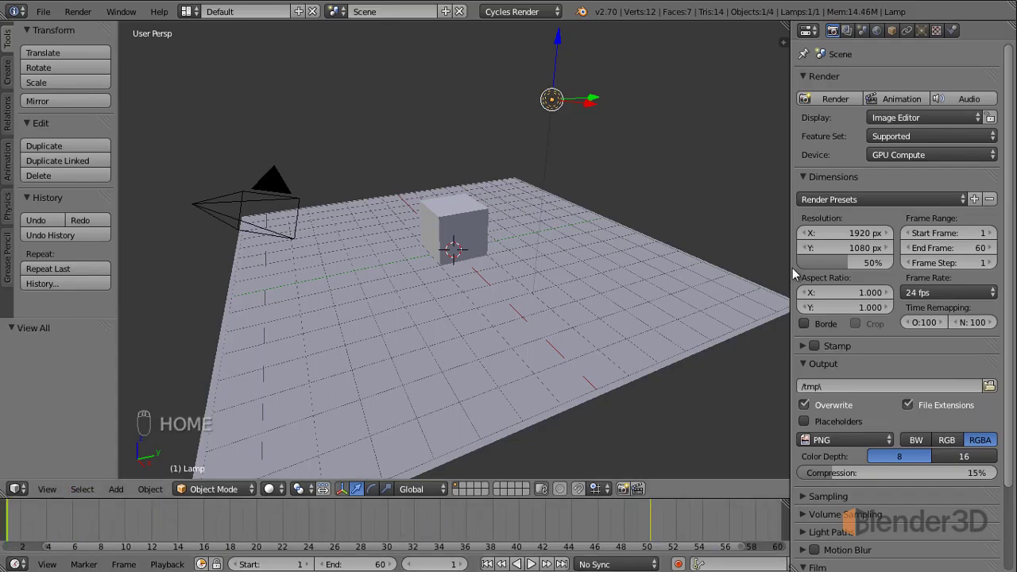
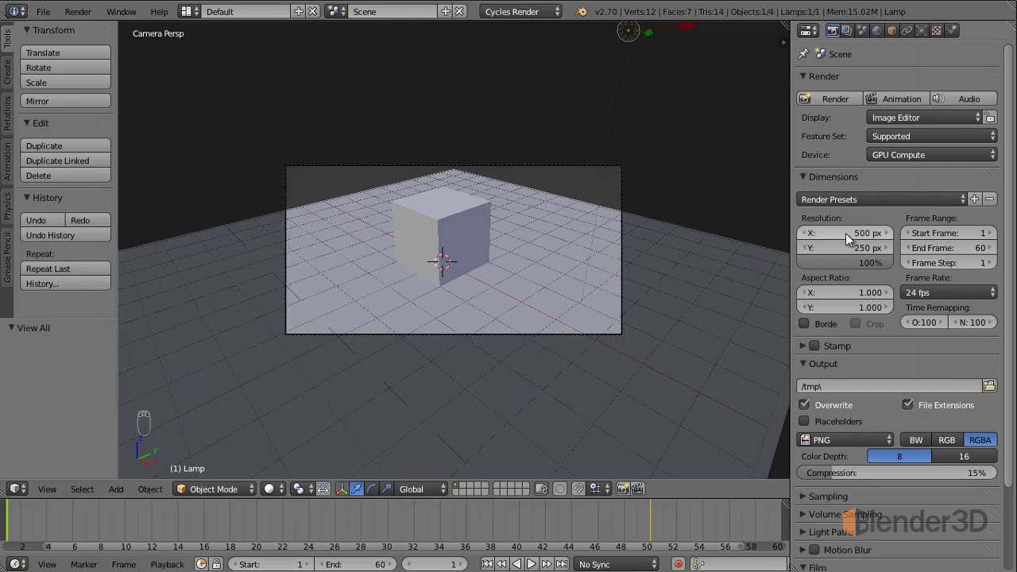
pyautogui.moveTo(627, 208); pyautogui.dragTo(500, 153)
pyautogui.press('g')
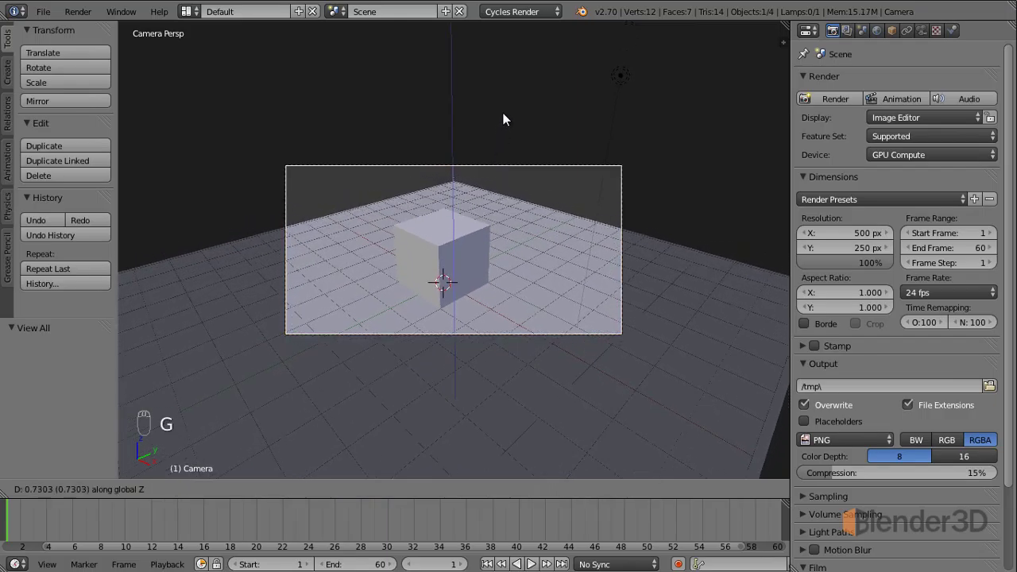
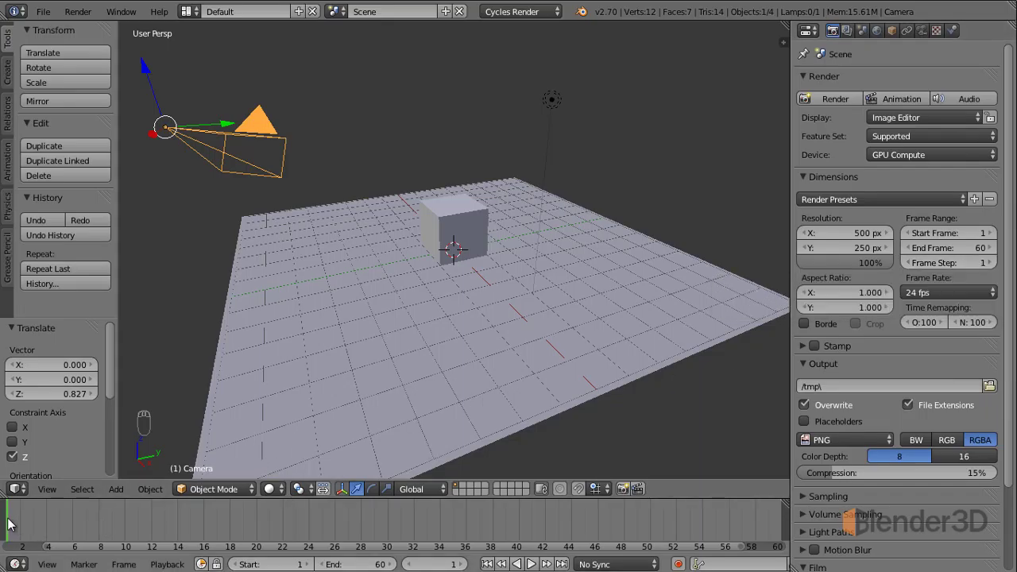
pyautogui.moveTo(14, 526); pyautogui.dragTo(28, 520)
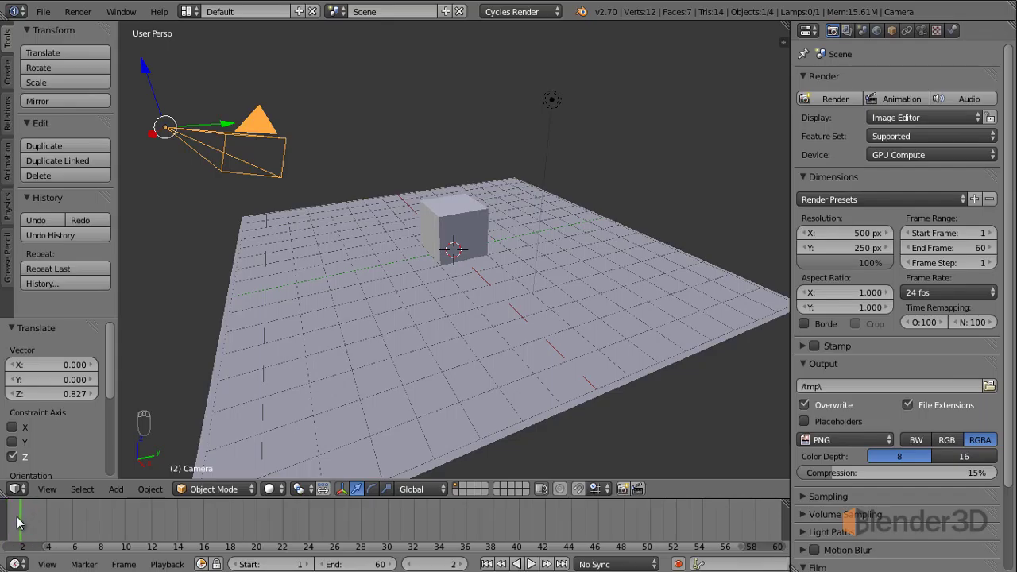
pyautogui.moveTo(997, 271); pyautogui.dragTo(17, 525)
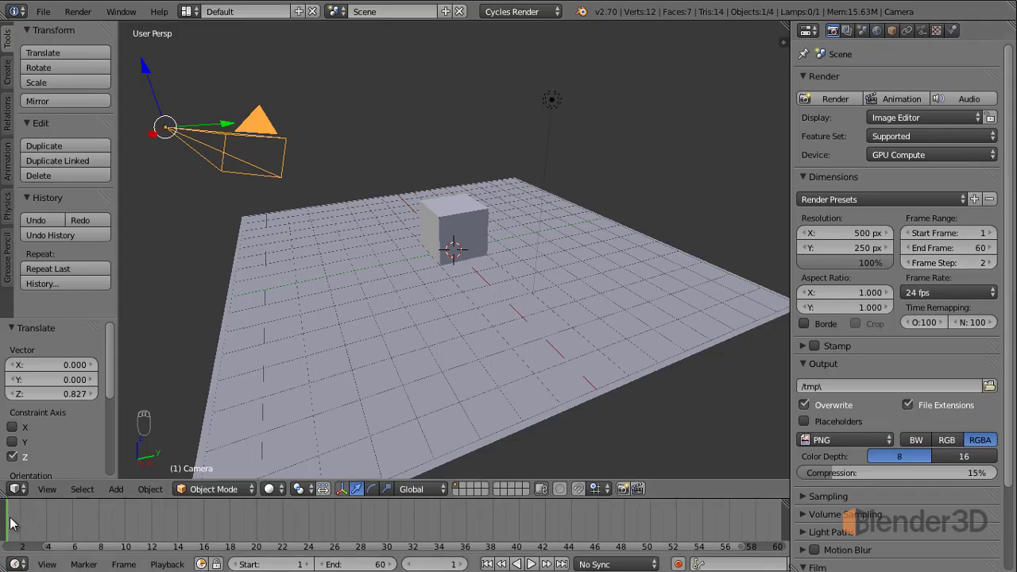
pyautogui.moveTo(17, 524); pyautogui.dragTo(17, 527)
pyautogui.moveTo(913, 267); pyautogui.dragTo(928, 260)
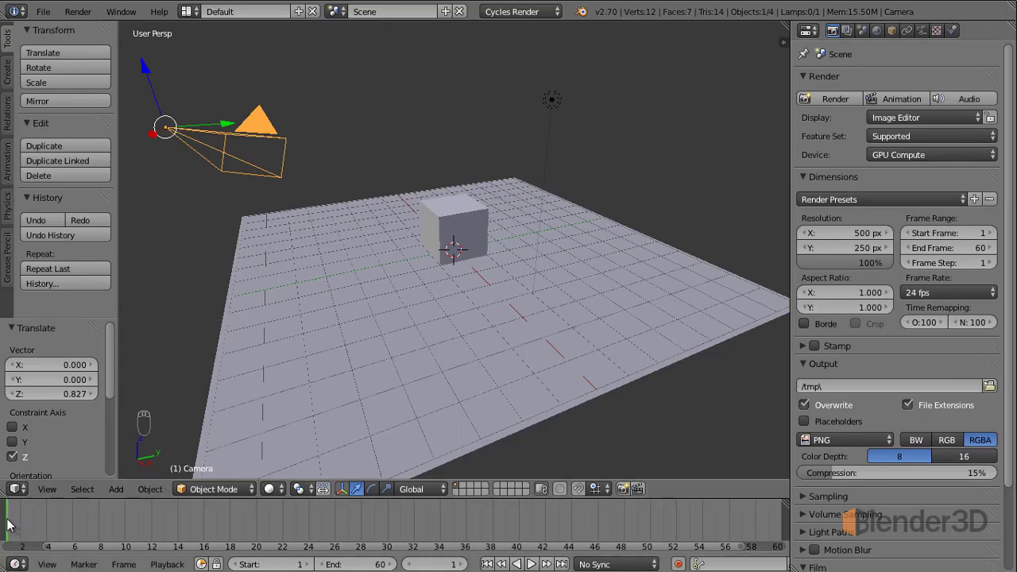
pyautogui.moveTo(11, 528); pyautogui.dragTo(235, 522)
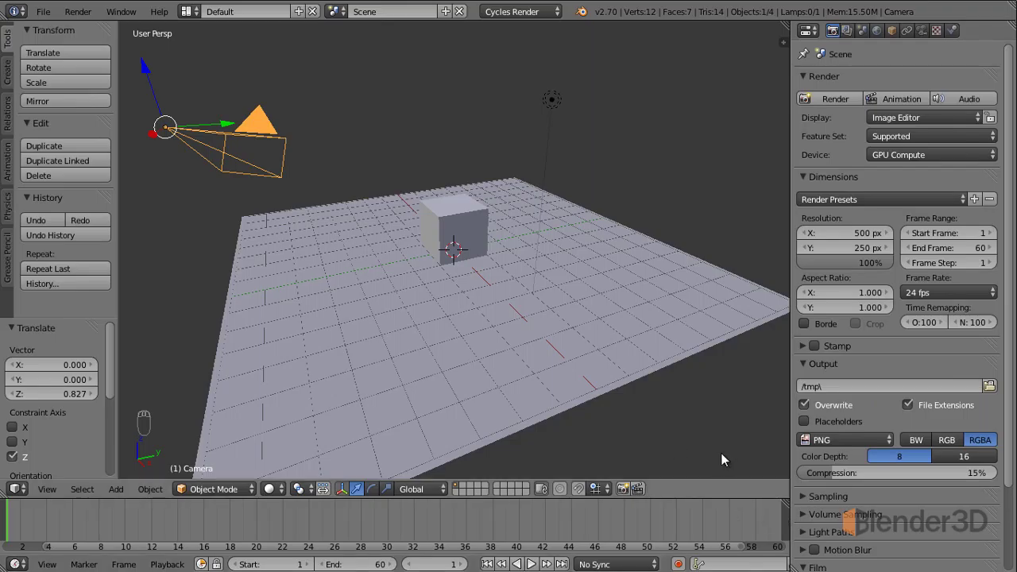
# Step: Choose MPEG under Movie as the render output file format
pyautogui.moveTo(854, 447); pyautogui.dragTo(819, 379)
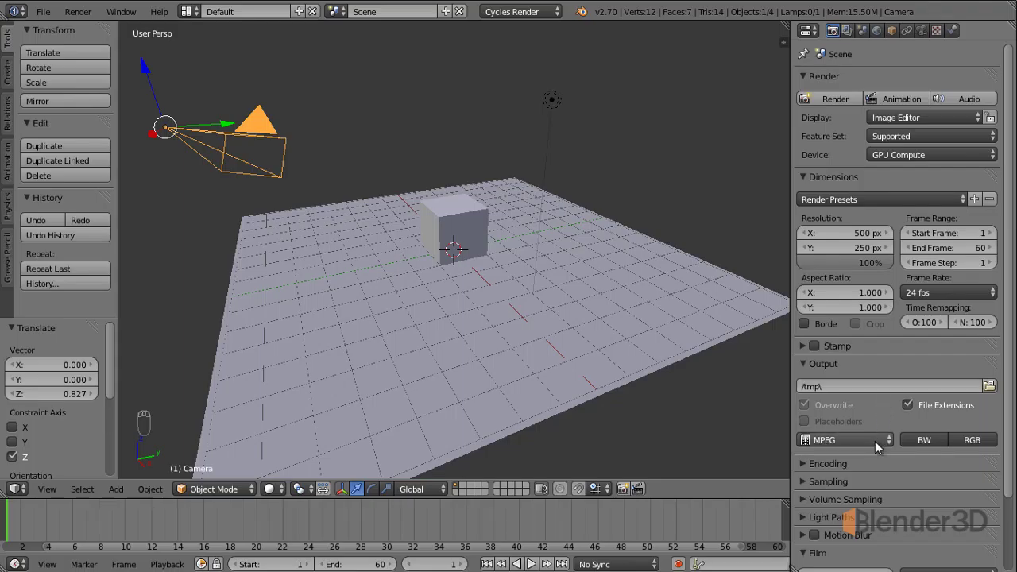
pyautogui.moveTo(879, 451); pyautogui.dragTo(578, 368)
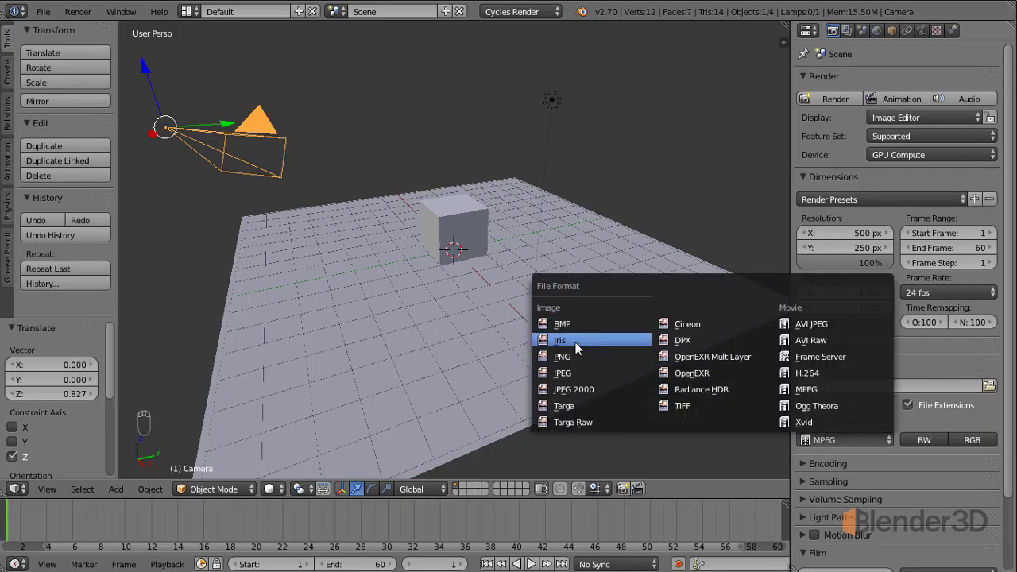
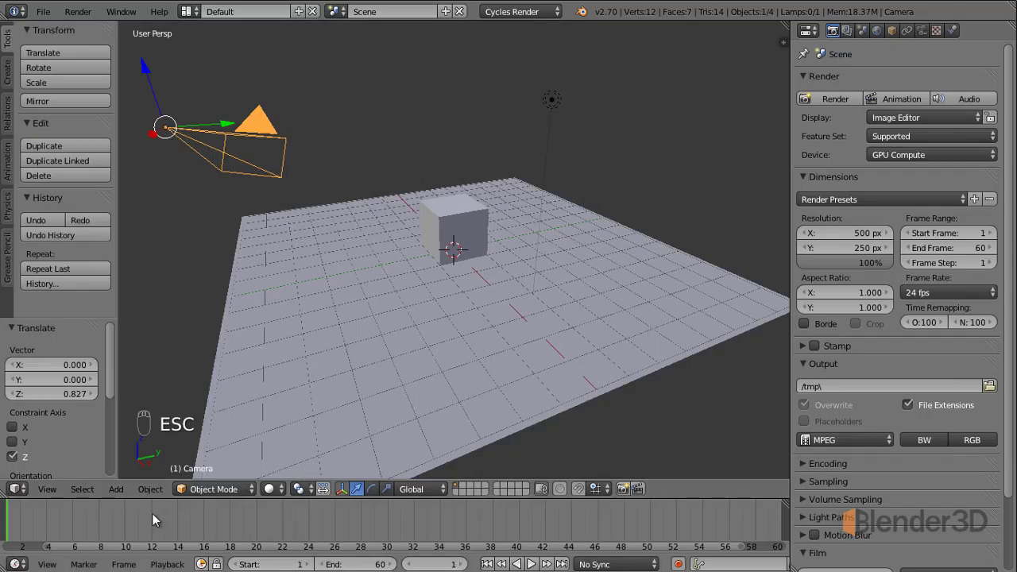
# Step: Scrub the playhead to frames 24, 48 and back to 20 to preview the slide
pyautogui.moveTo(170, 522); pyautogui.dragTo(315, 521)
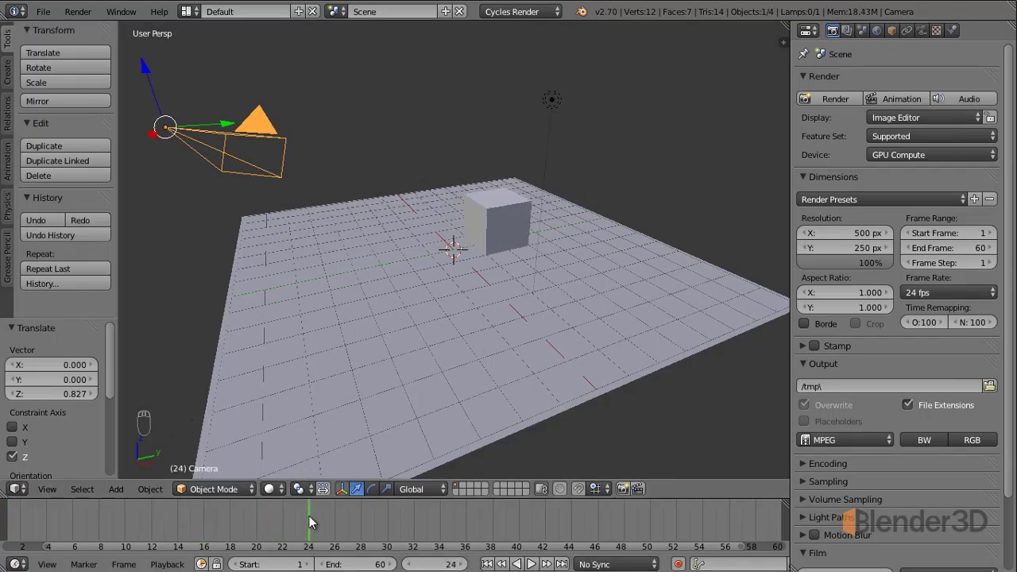
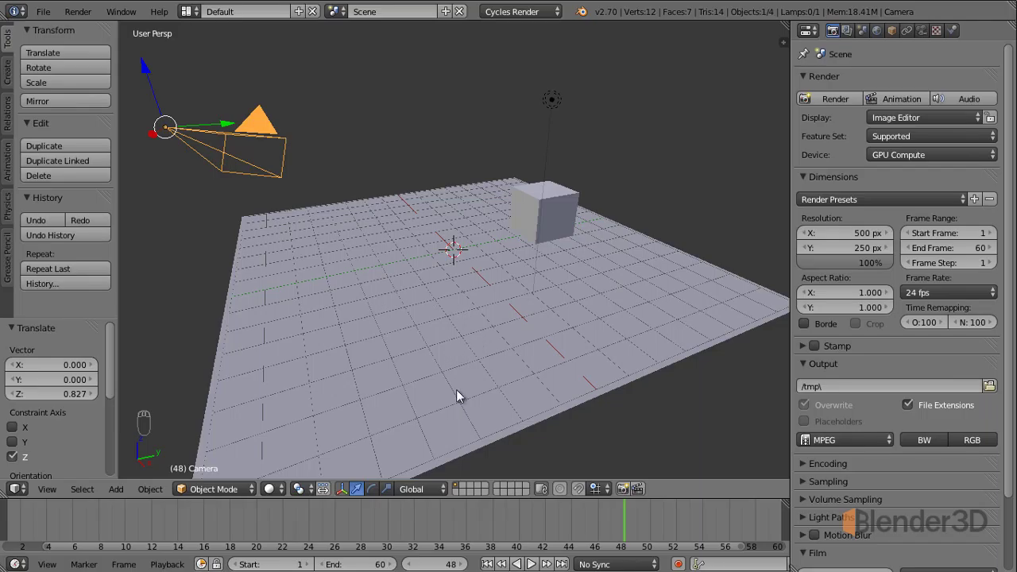
pyautogui.moveTo(119, 525); pyautogui.dragTo(264, 532)
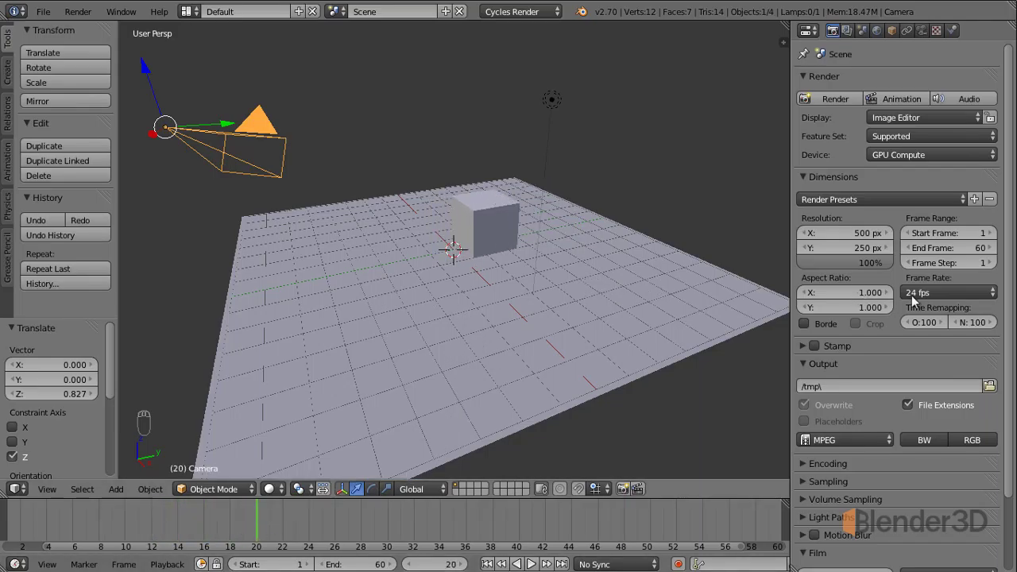